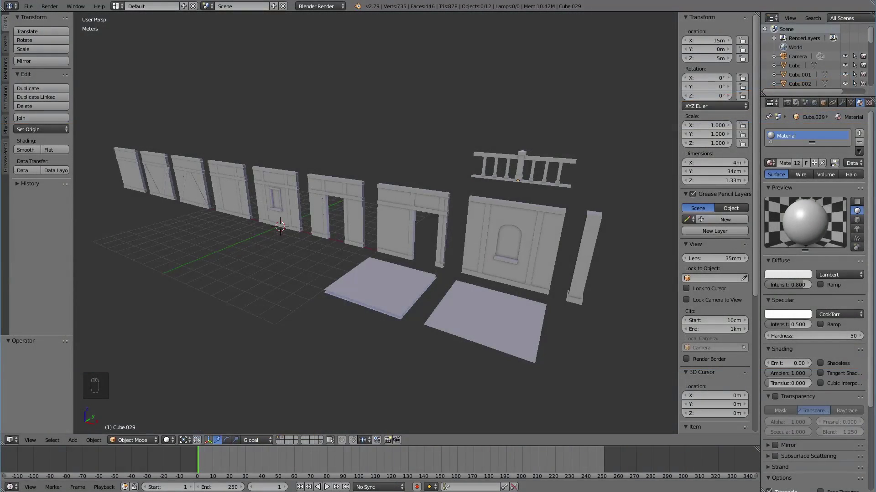
From front orthographic view, duplicate the railing piece and shift the copy along X beside the original.
drag(528, 300, 523, 283)
key(KP_5)
key(KP_1)
drag(522, 282, 279, 319)
drag(279, 318, 271, 210)
drag(271, 210, 317, 255)
key(shift+d)
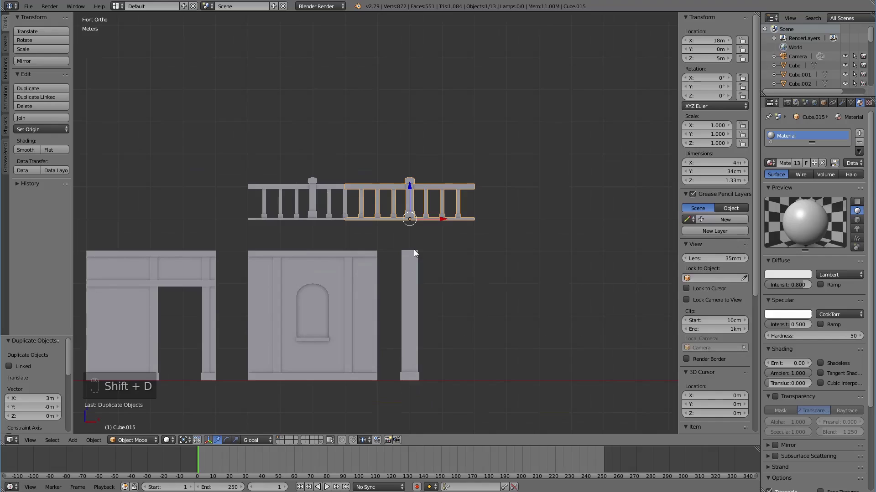
In Edit Mode, box-select the copy's rails and balusters, using wireframe to catch hidden parts.
key(Tab)
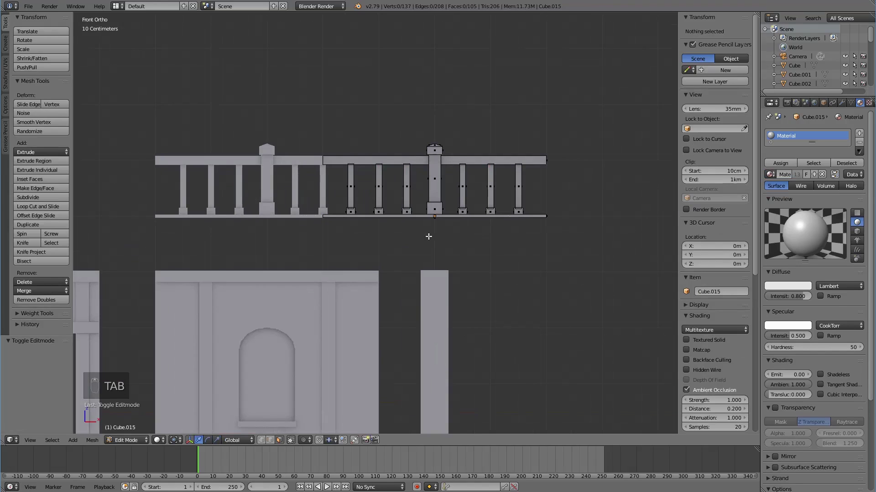
key(b)
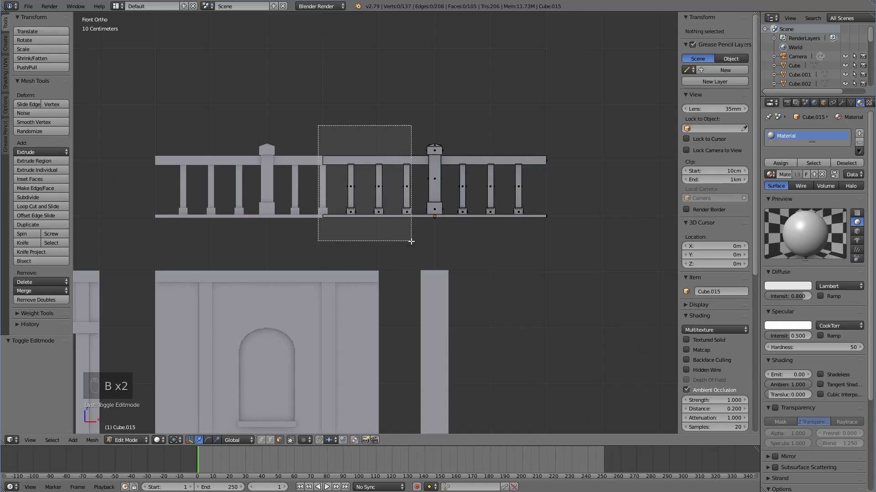
key(b)
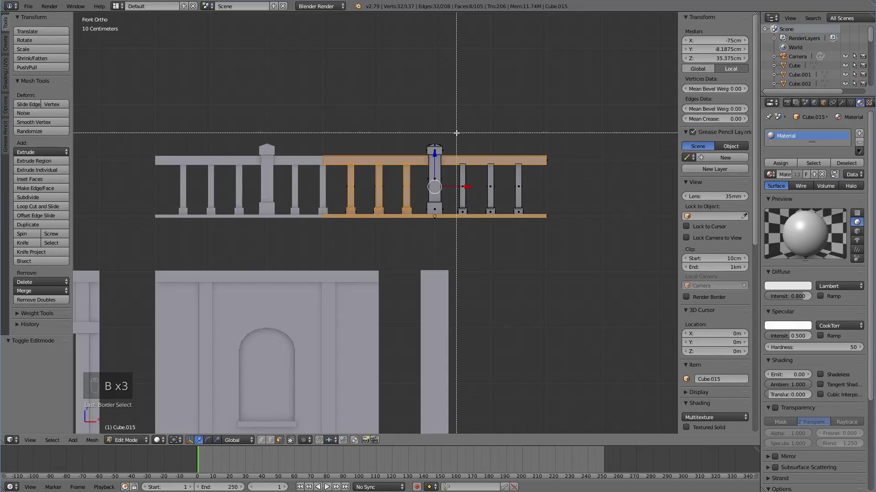
middle_click(554, 272)
key(z)
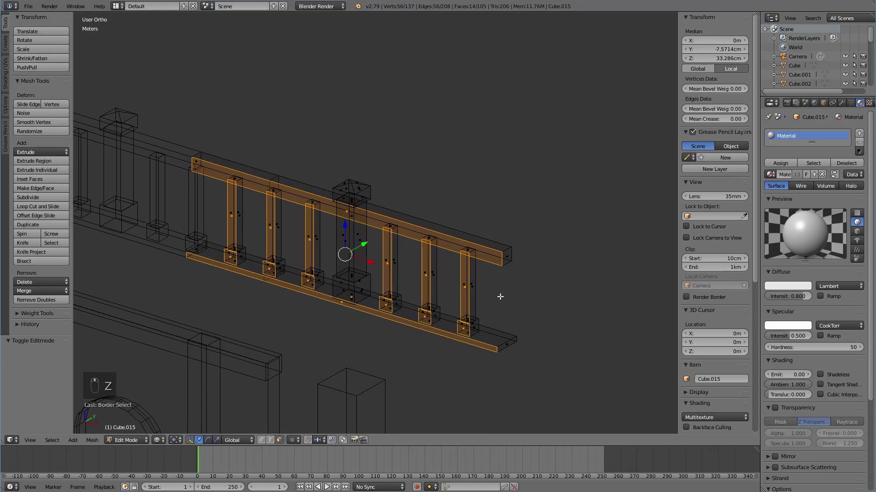
key(ctrl+KP_Add)
key(ctrl+KP_Add)
key(ctrl+KP_Add)
drag(501, 297, 500, 297)
Delete the selected rails and balusters so only the central post remains, back in Object Mode.
key(x)
key(Tab)
middle_click(497, 296)
key(z)
drag(432, 304, 469, 284)
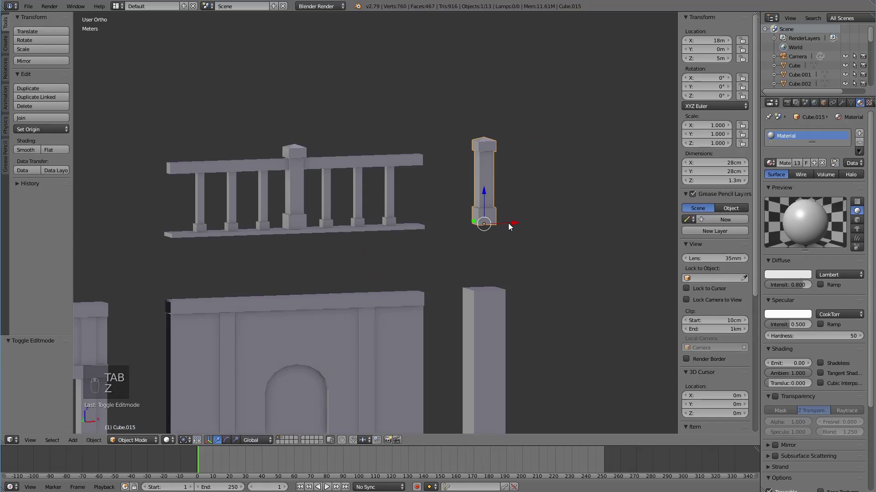
Slide the new post along X to test it against the railing's end.
click(511, 224)
middle_click(429, 236)
drag(396, 259, 322, 302)
middle_click(368, 310)
middle_click(373, 310)
drag(372, 310, 373, 305)
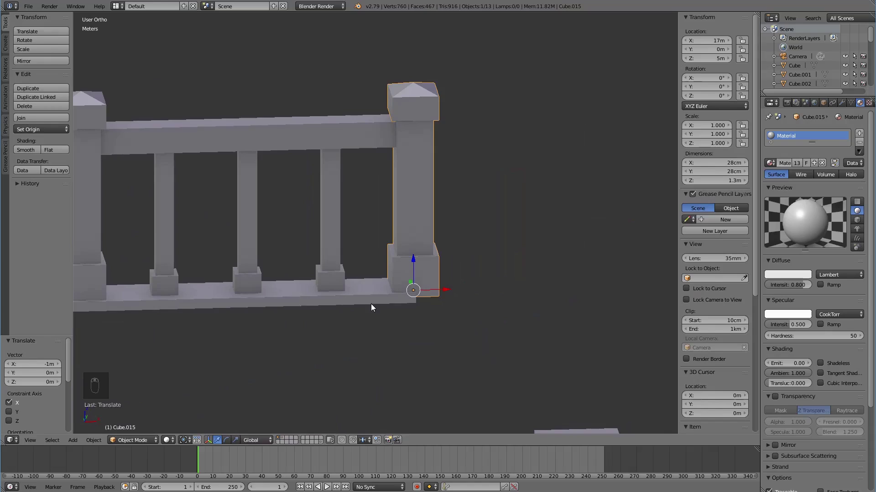
Return the post to the kit row and switch to the layer holding the two-storey test assembly.
drag(445, 307, 431, 256)
drag(431, 256, 472, 280)
drag(429, 279, 470, 306)
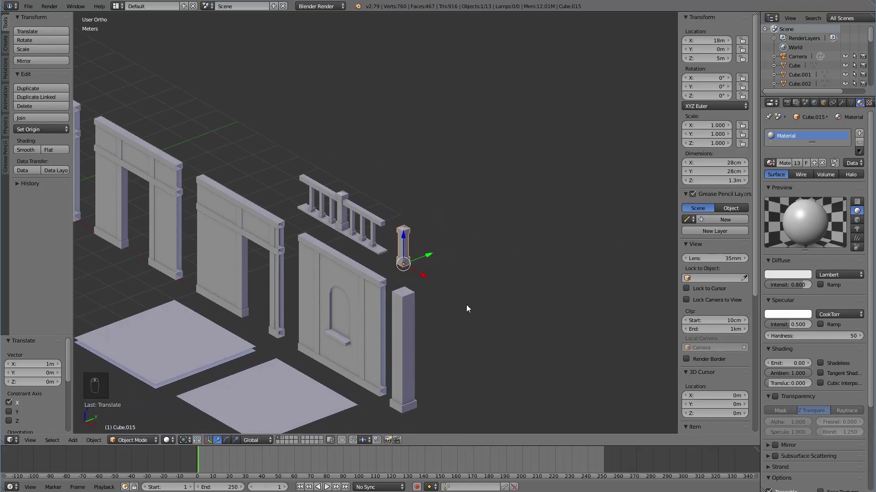
key(a)
middle_click(463, 306)
drag(467, 302, 237, 252)
click(282, 437)
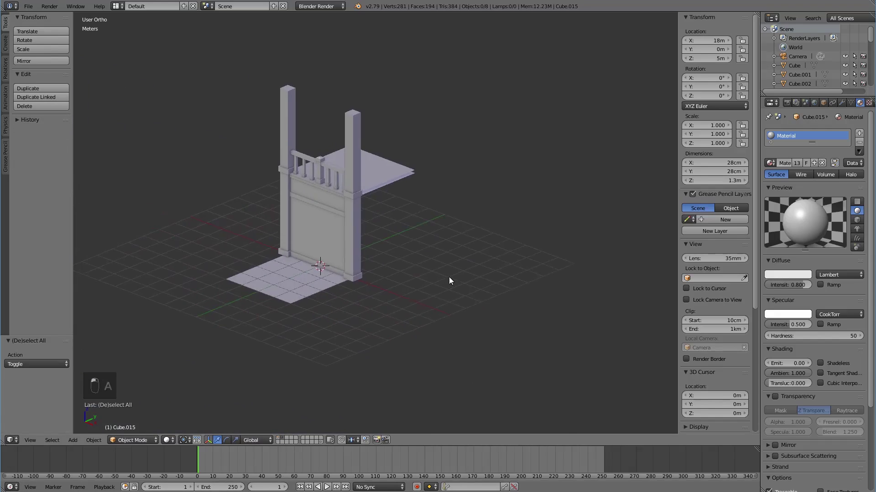
Copy the floor tile 4 m up as a top floor, then add a new cube mesh.
drag(454, 246, 419, 204)
middle_click(454, 245)
key(alt+d)
click(418, 204)
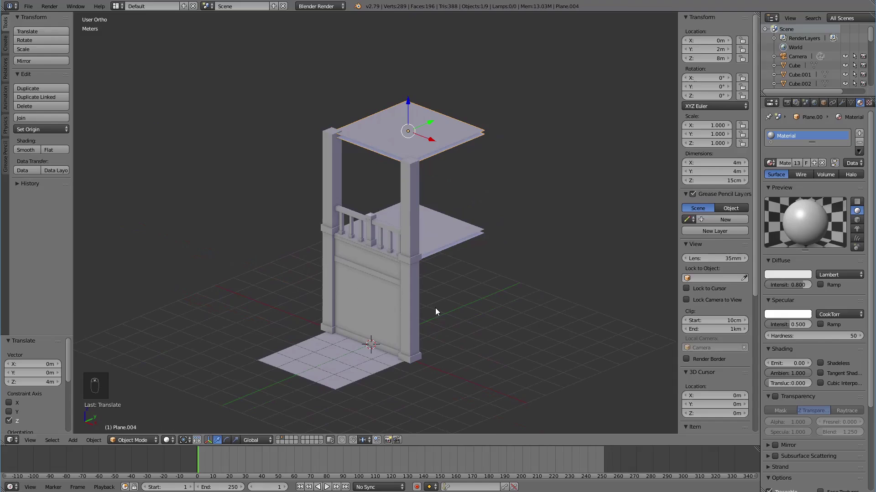
key(shift+a)
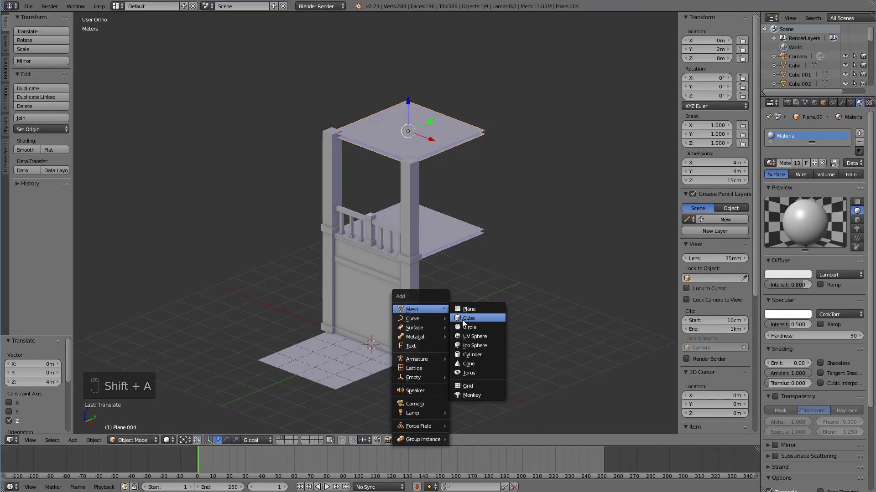
click(374, 315)
Lower the cube's top face along Z in Edit Mode to flatten it into a shallow box.
middle_click(379, 184)
key(KP_1)
key(z)
drag(555, 214, 439, 200)
drag(342, 401, 440, 164)
key(Tab)
drag(440, 163, 449, 247)
click(444, 131)
drag(475, 265, 438, 320)
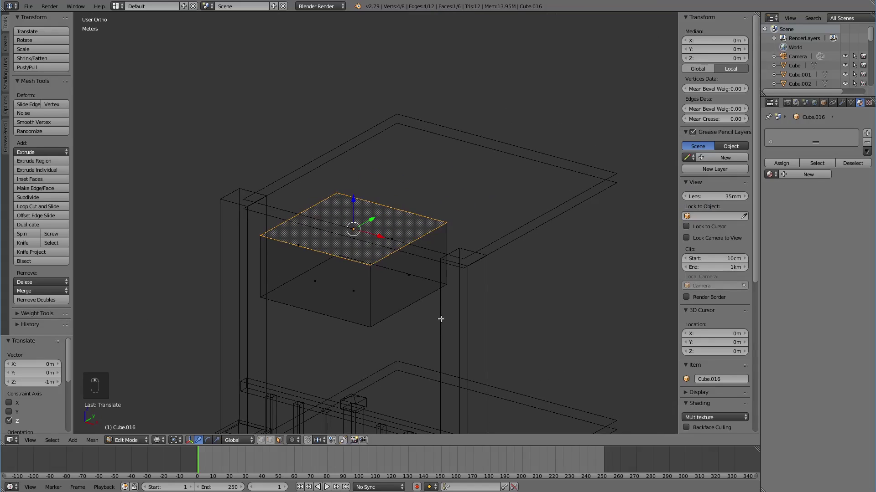
key(z)
drag(460, 314, 429, 270)
key(Tab)
Set the box's dimensions to X 4 m, Y 20 cm, Z 20 cm so it spans the post tops as a beam.
middle_click(633, 237)
click(729, 165)
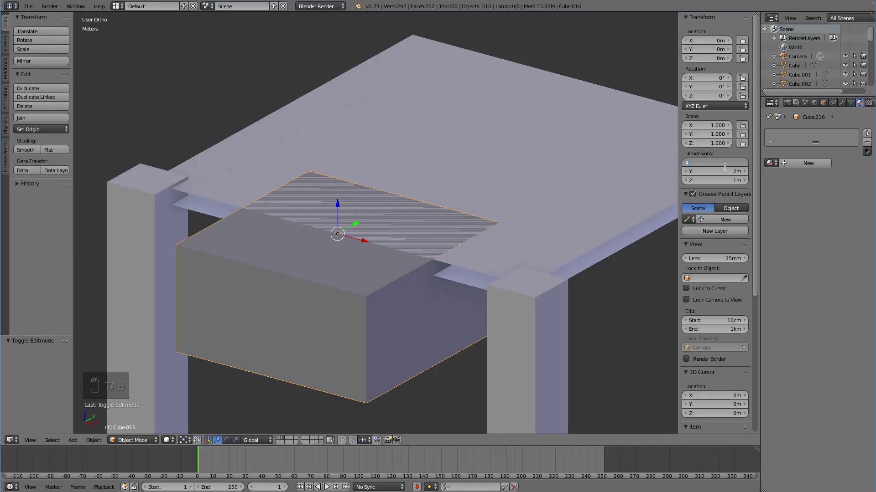
click(728, 175)
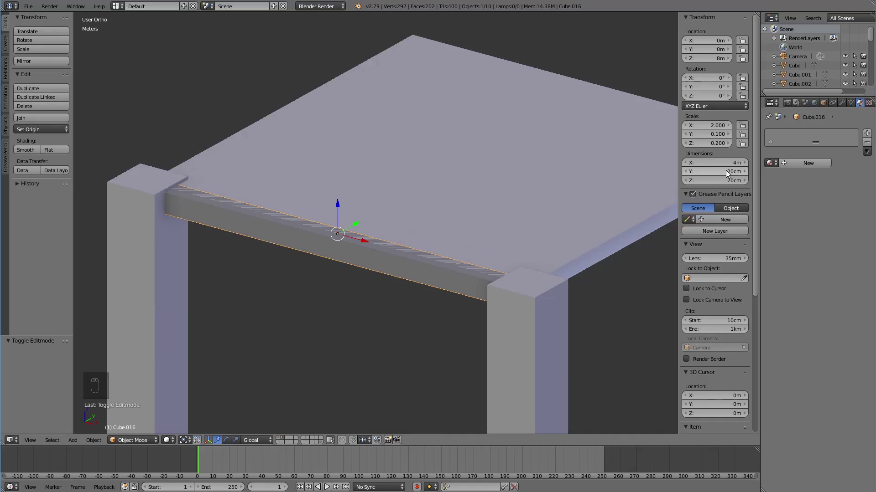
drag(457, 290, 431, 371)
Duplicate the lower railing and raise the copy onto the beam along the top floor's edge.
right_click(430, 371)
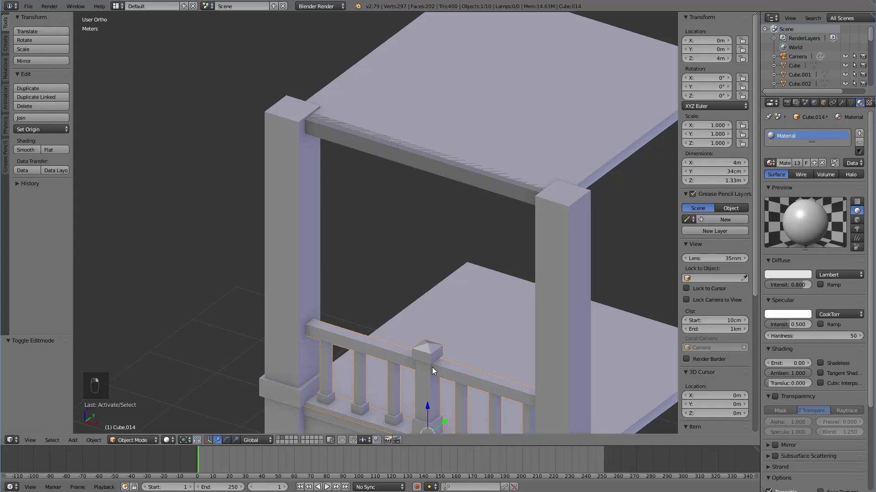
key(alt+d)
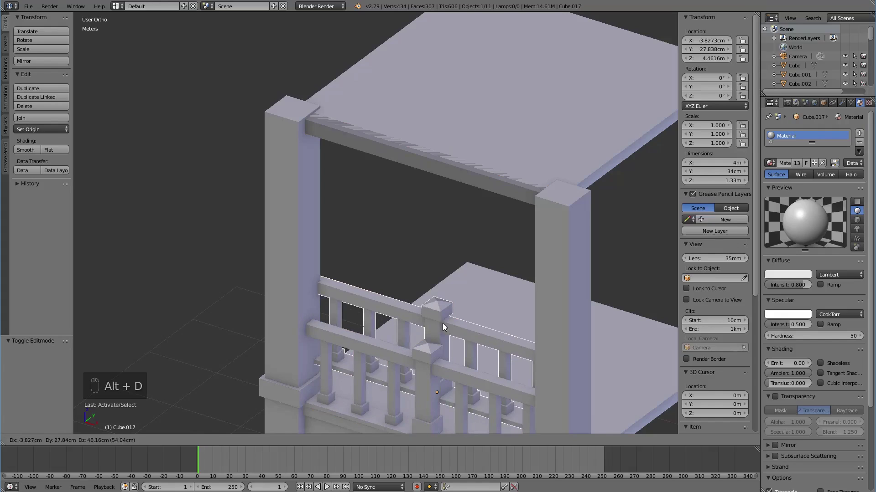
click(430, 408)
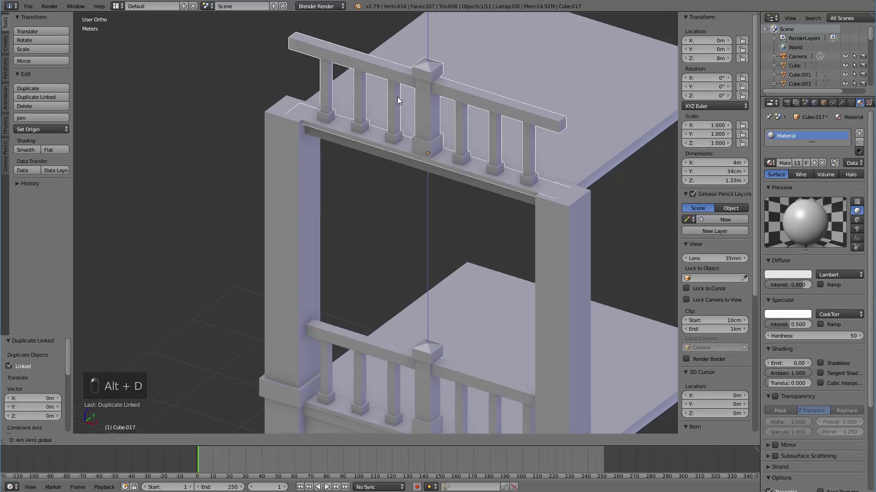
drag(428, 145, 422, 118)
drag(420, 211, 440, 196)
Resize the beam's depth from 20 cm to 24 cm.
right_click(440, 196)
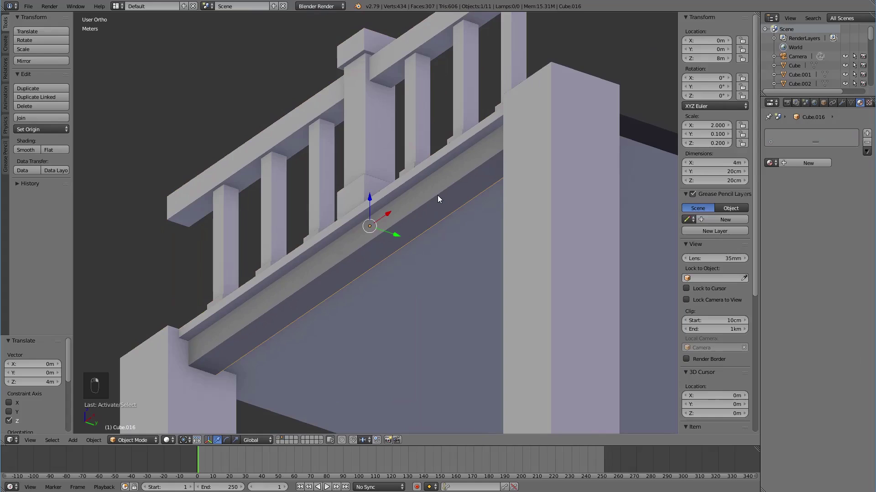
key(z)
key(z)
click(749, 173)
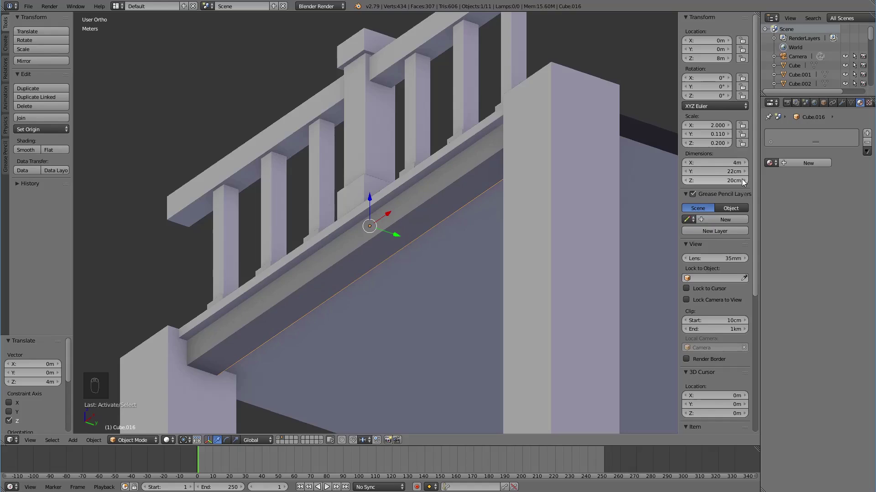
Inspect the beam from below and select the ground-floor wall panel.
drag(443, 246, 485, 246)
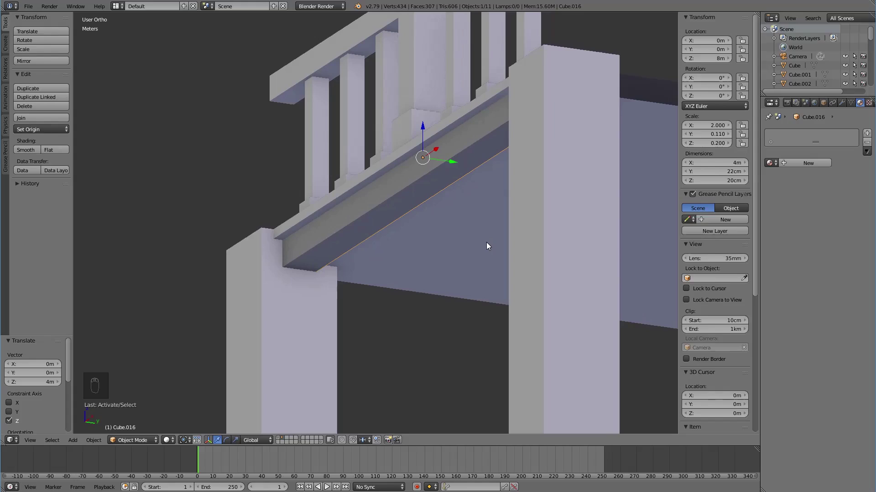
drag(749, 182, 406, 246)
drag(421, 241, 379, 251)
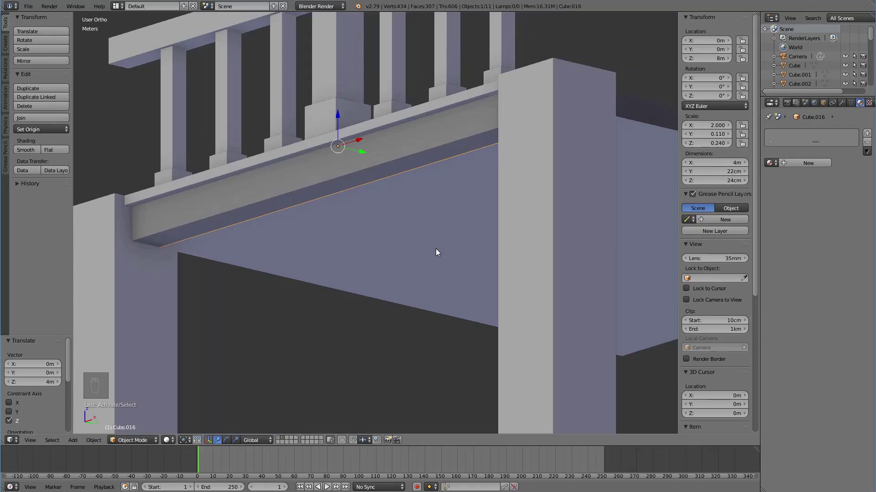
drag(440, 277, 367, 163)
drag(367, 164, 493, 214)
click(390, 178)
drag(375, 356, 372, 344)
Duplicate the wall panel and place the copy on the upper storey at 8 m.
key(alt+d)
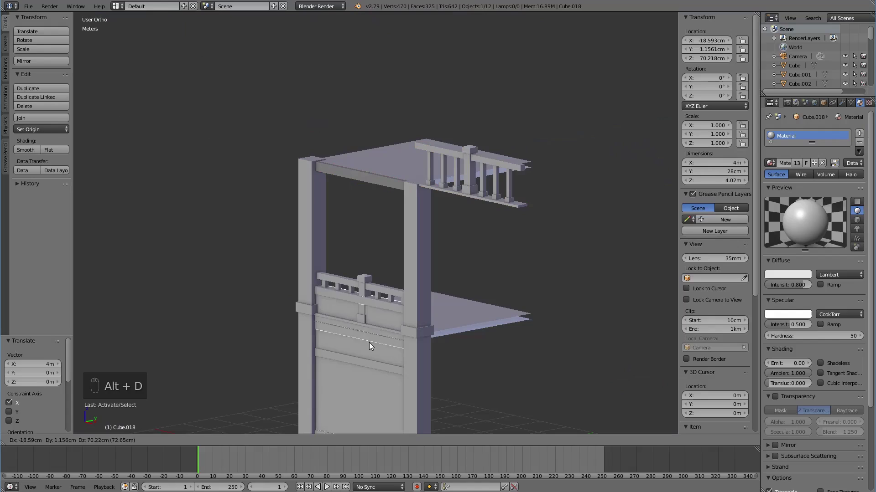
drag(365, 373, 373, 340)
click(373, 340)
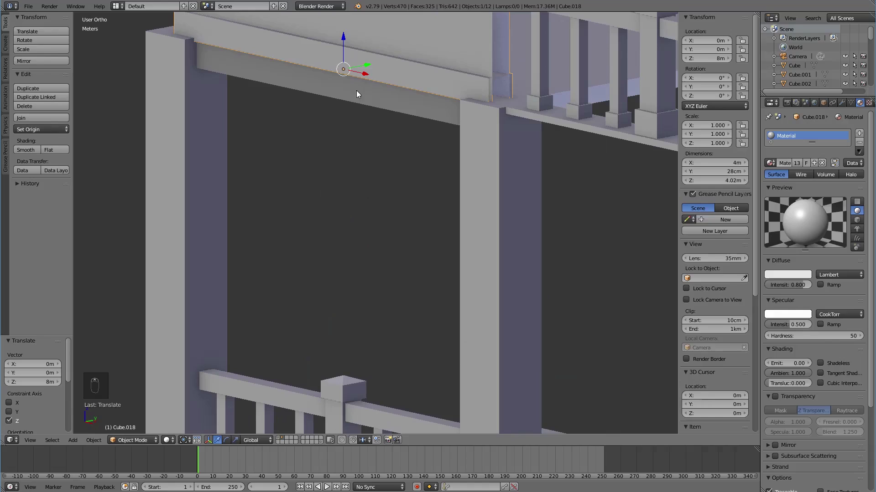
drag(358, 96, 394, 193)
drag(360, 148, 452, 185)
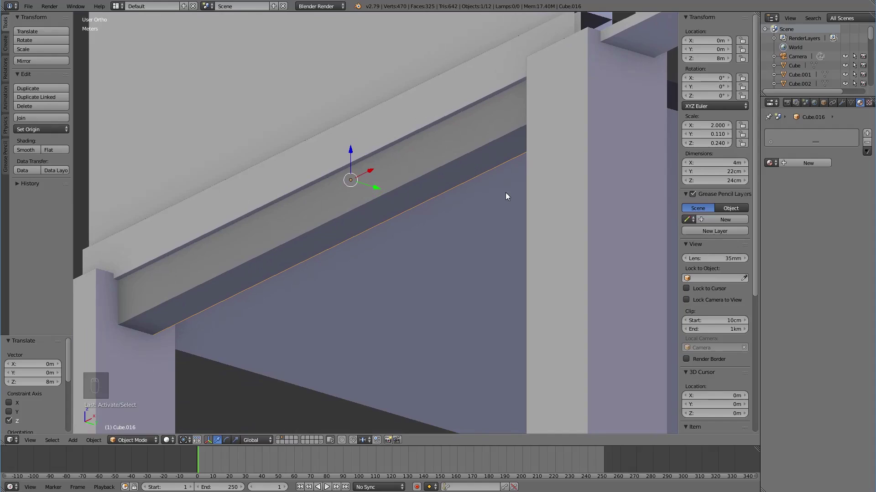
drag(462, 194, 384, 213)
key(ctrl+a)
drag(384, 213, 353, 181)
Shift the upper wall panel 4 m aside and select the beam under the top floor.
key(Tab)
key(Tab)
drag(352, 189, 223, 208)
drag(423, 163, 234, 208)
click(410, 221)
middle_click(270, 230)
middle_click(305, 222)
middle_click(309, 233)
middle_click(279, 233)
middle_click(260, 240)
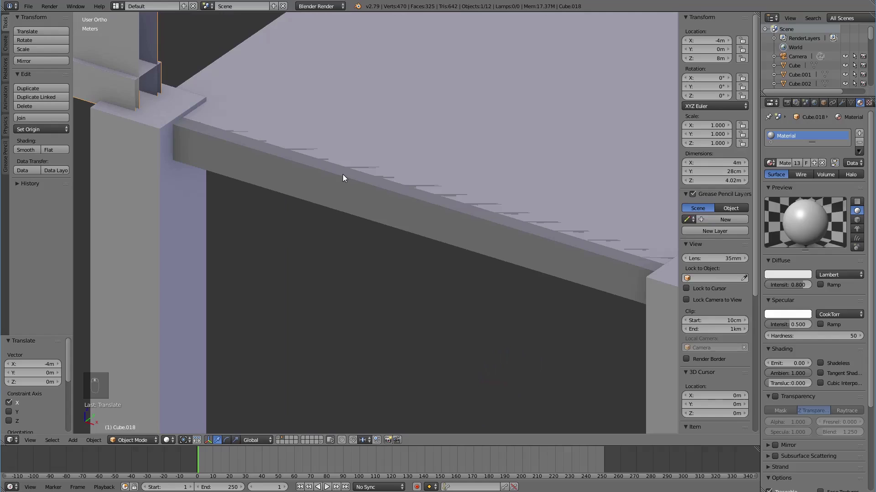
In Edit Mode from front view, raise the beam's top vertices by 1 cm.
drag(346, 176, 453, 187)
key(Tab)
key(KP_1)
middle_click(423, 242)
drag(365, 302, 407, 181)
click(407, 189)
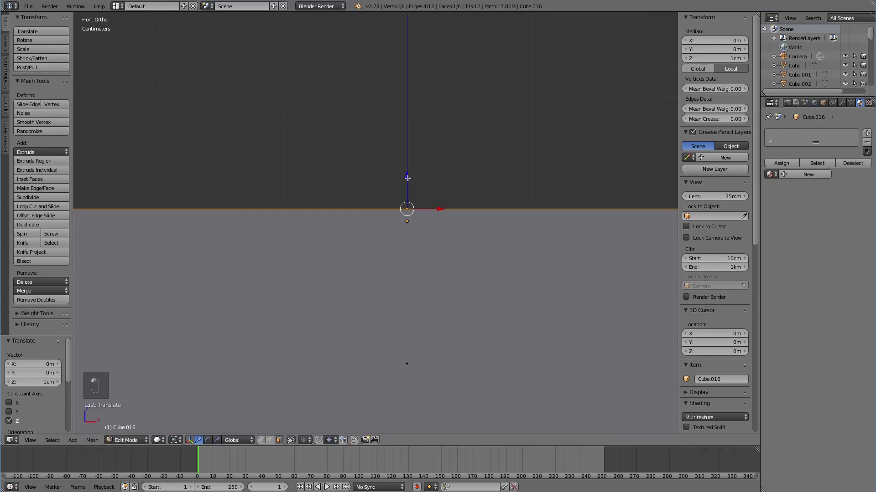
Finish the beam at 25 cm deep, delete the upper wall and top railing, and send the new pieces to the kit layer.
drag(504, 236, 488, 308)
key(Tab)
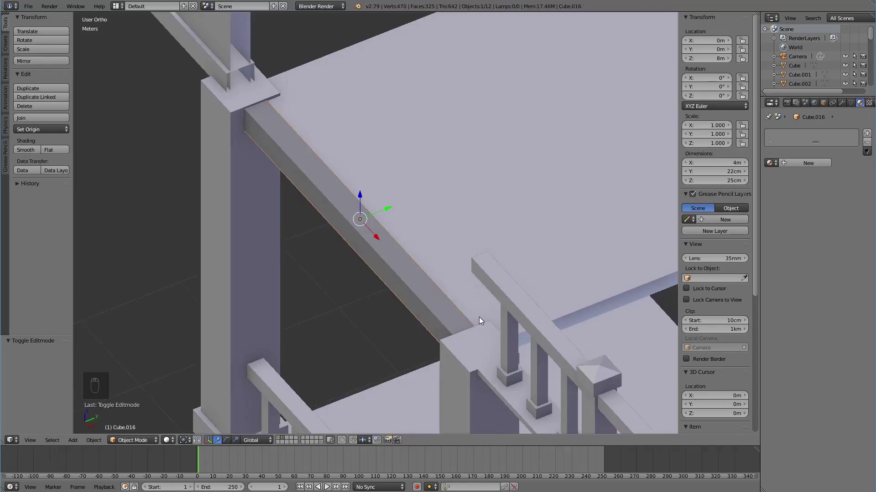
drag(501, 281, 483, 213)
drag(290, 161, 401, 235)
key(x)
key(m)
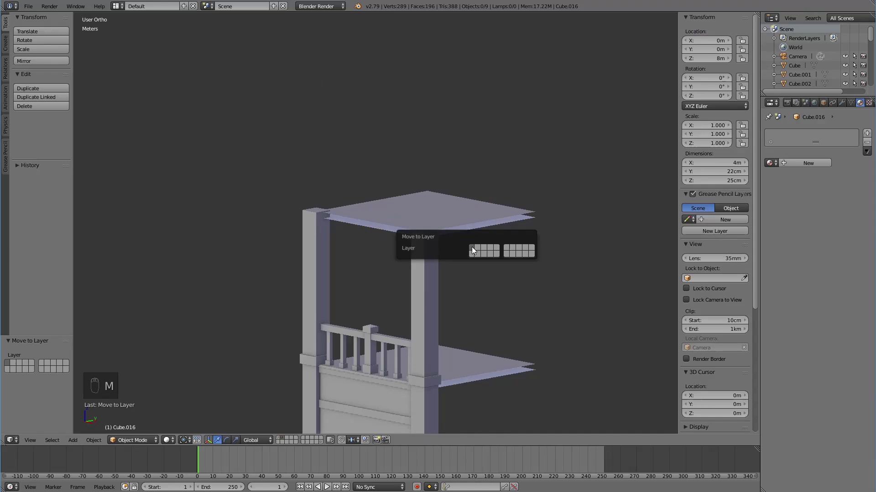
Switch to the kit layer and slide the beam along X to the last arched wall in the row.
drag(277, 442, 415, 331)
click(280, 440)
drag(401, 315, 378, 311)
middle_click(360, 319)
drag(359, 310, 340, 220)
click(341, 220)
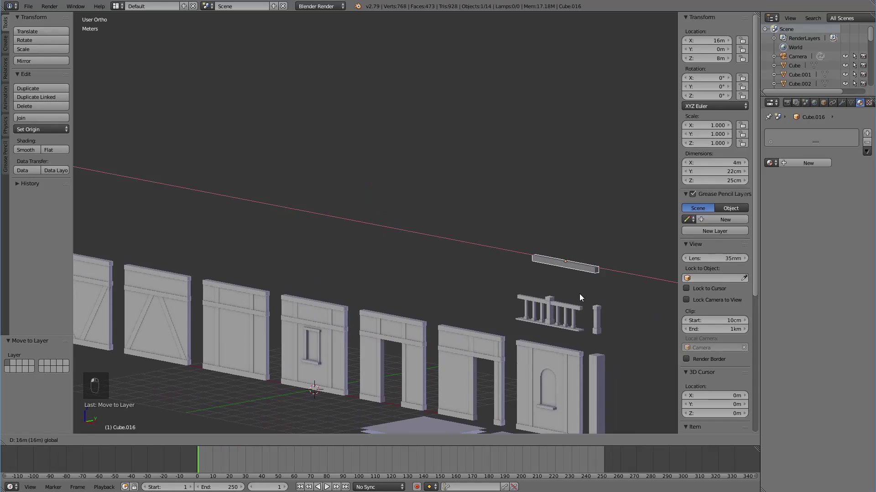
drag(541, 318, 566, 320)
drag(501, 304, 465, 294)
In front view, raise the beam above the railing and give it a material.
key(KP_1)
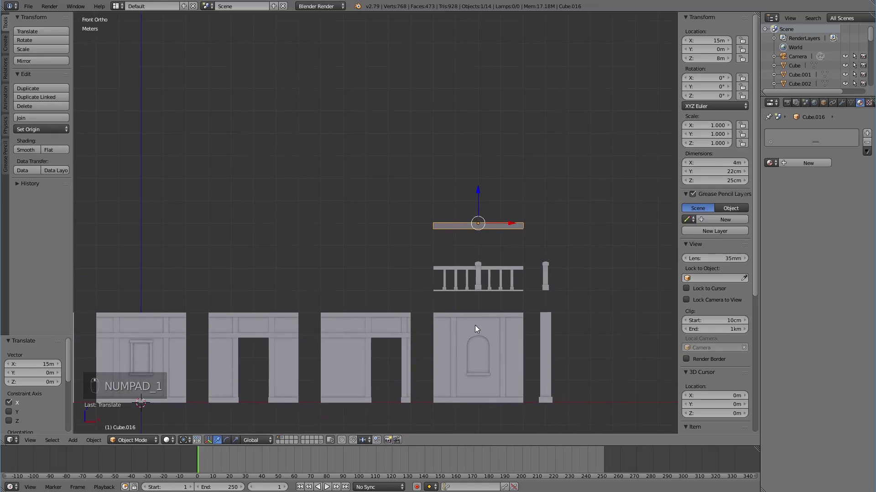
click(500, 193)
double_click(500, 187)
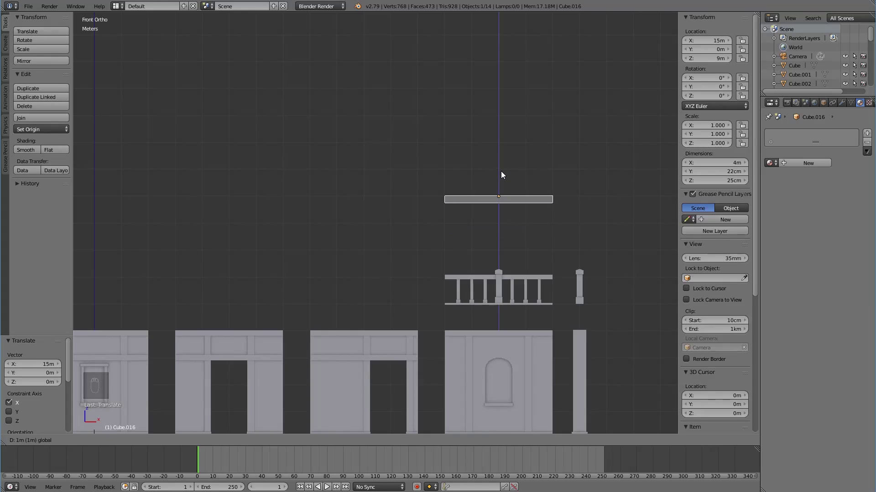
drag(509, 292, 413, 323)
key(a)
middle_click(387, 338)
middle_click(377, 326)
drag(374, 330, 775, 163)
click(775, 163)
Settle the railing and post beside the beam, then send a linked copy of the beam to another layer.
drag(453, 260, 378, 275)
middle_click(378, 275)
drag(363, 261, 422, 279)
drag(376, 276, 386, 278)
middle_click(421, 279)
click(421, 279)
key(alt+d)
key(m)
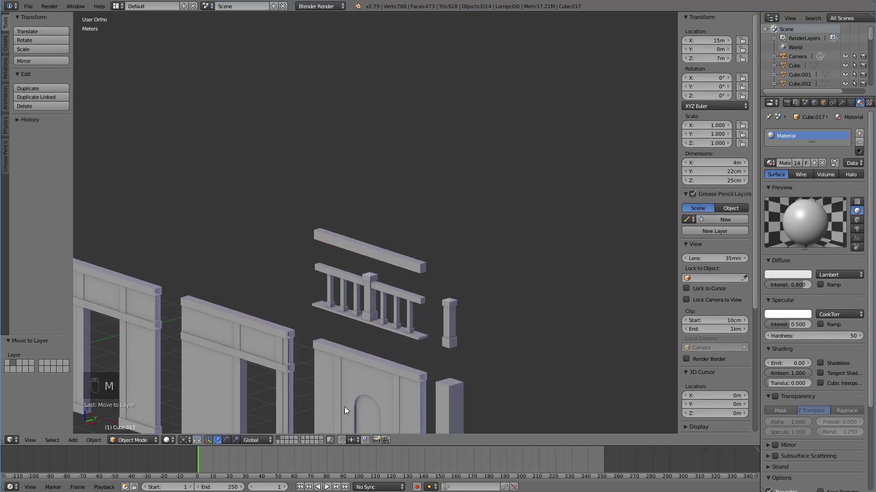
click(285, 438)
drag(374, 337, 280, 216)
click(536, 324)
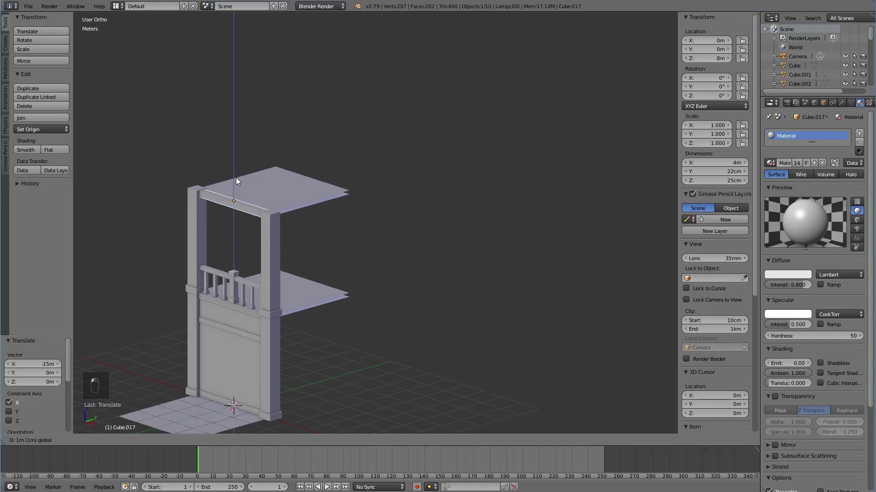
middle_click(260, 289)
drag(339, 271, 456, 208)
key(a)
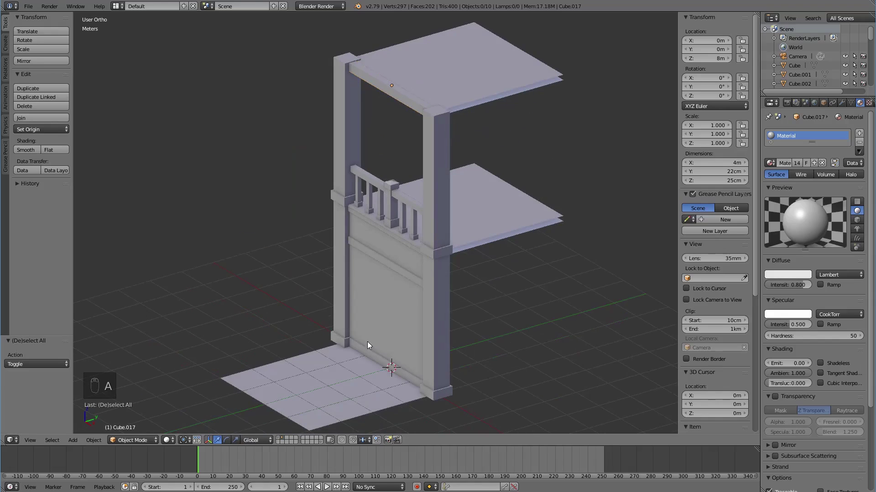
click(280, 438)
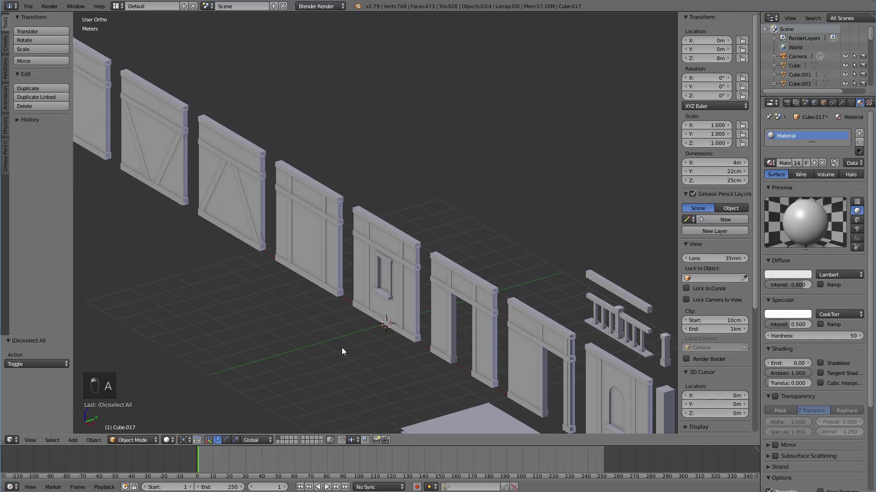
key(shift+c)
drag(459, 315, 453, 379)
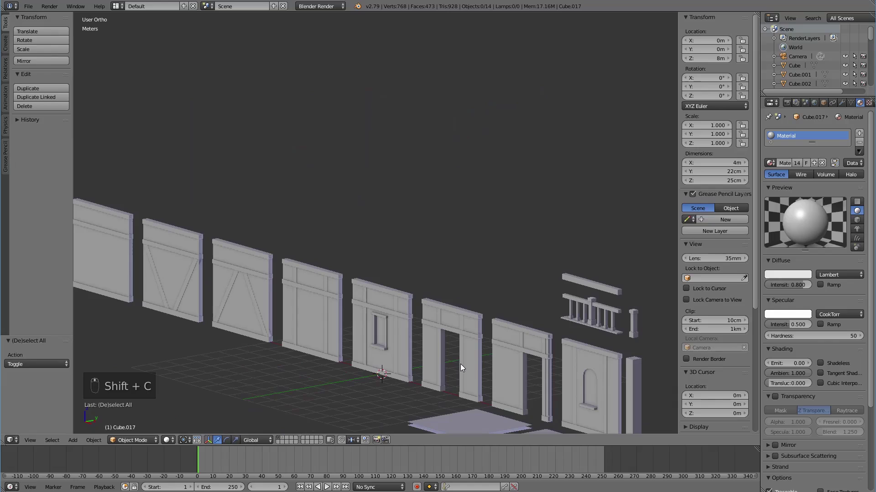
key(KP_5)
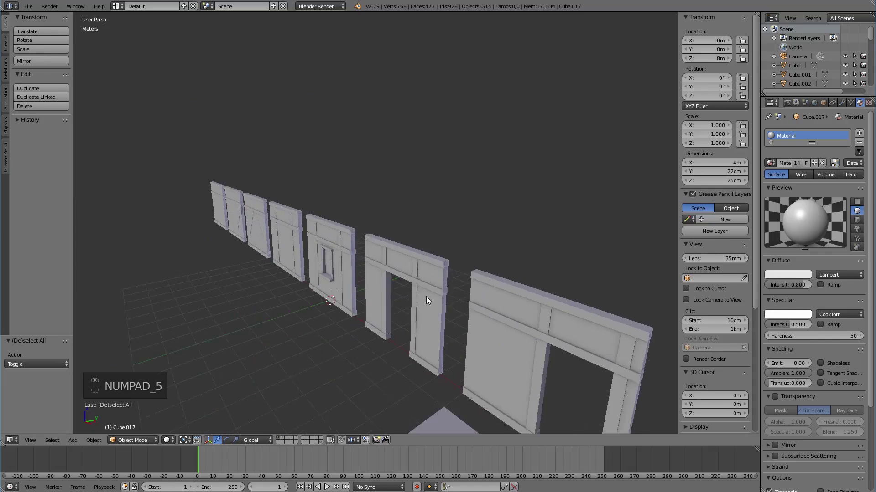